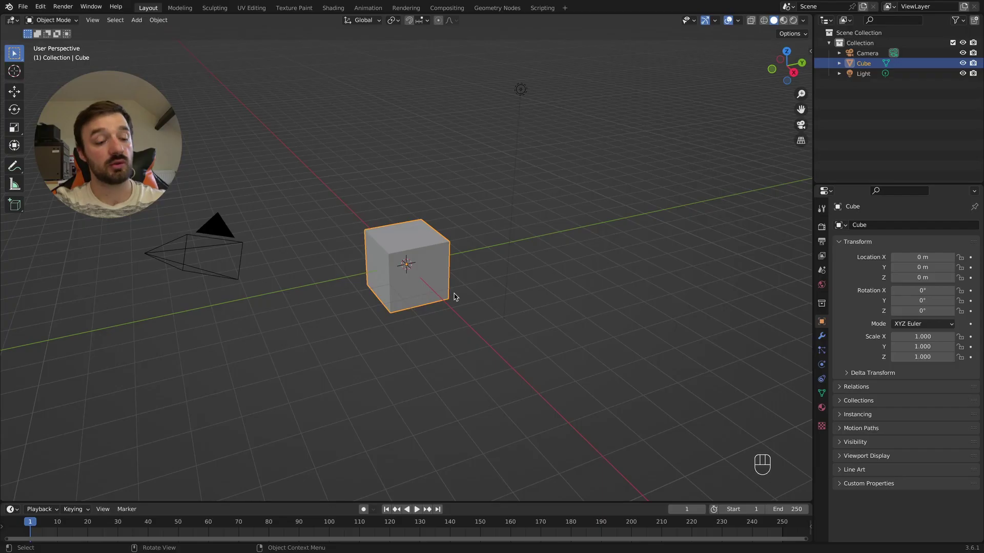
Select and delete the default cube, camera and light, leaving an empty scene
key("a")
key("x")
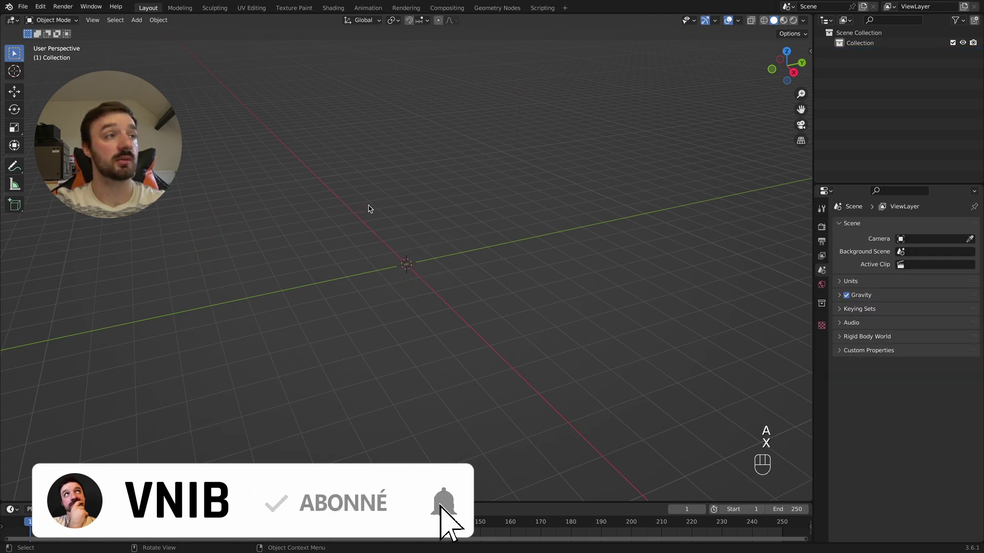
Add an Ico Sphere mesh and give it an applied level-2 Subdivision Surface for a smooth surface
key("shift+a")
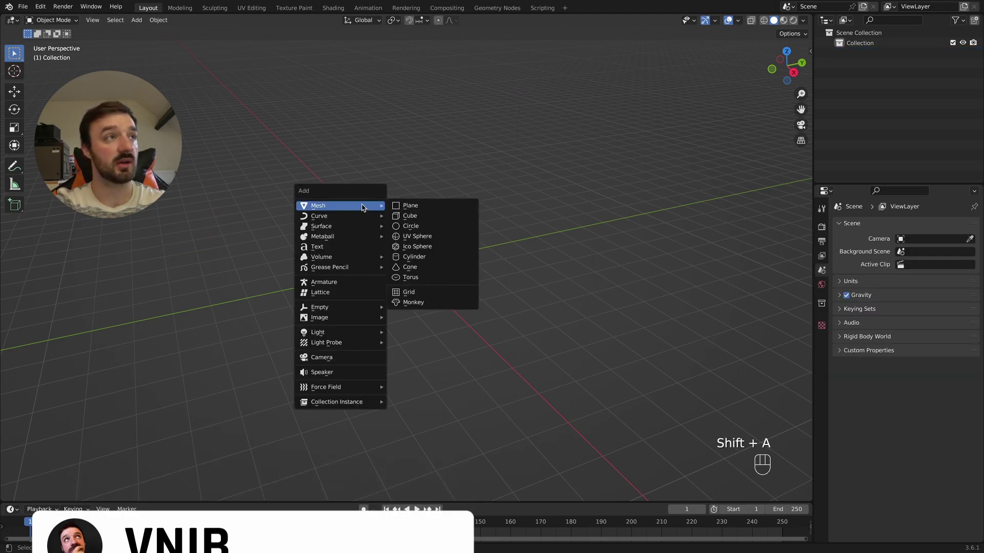
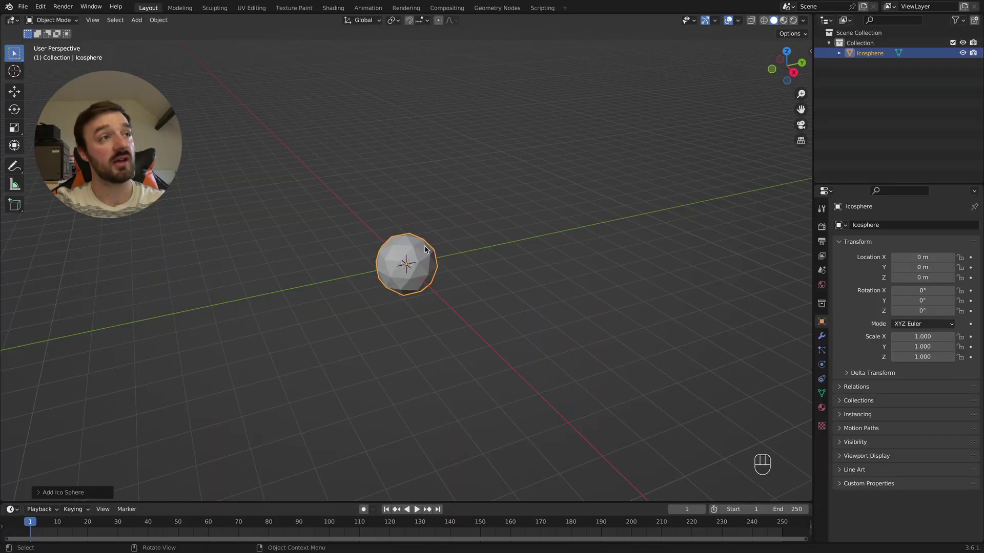
key("super+2")
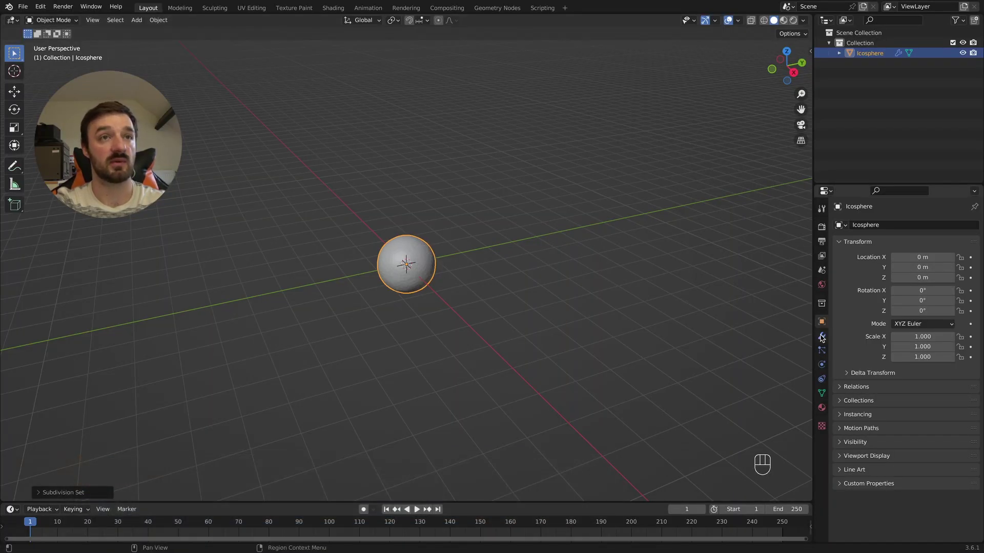
left_click_drag(951, 246, 931, 251)
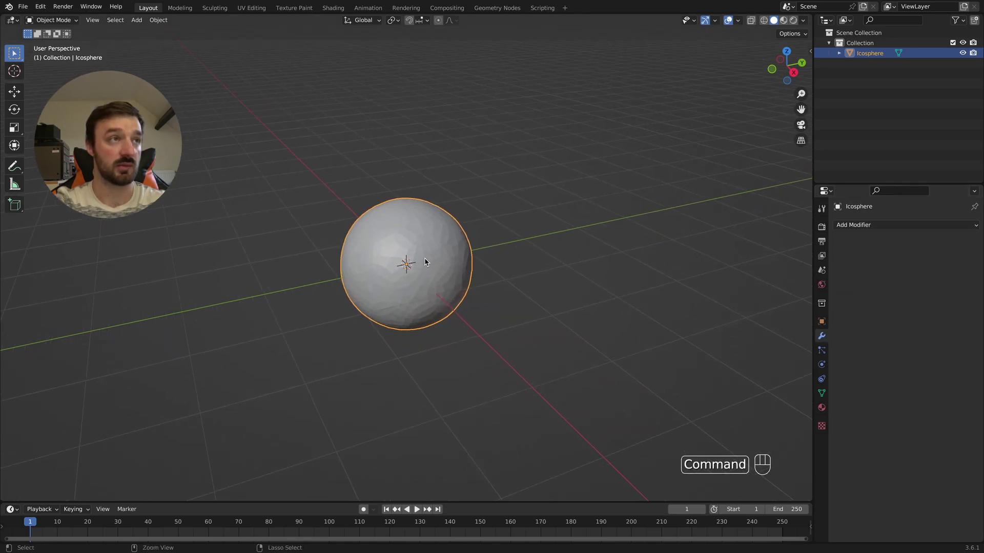
Enter Edit Mode on the icosphere with edge select active
key("Tab")
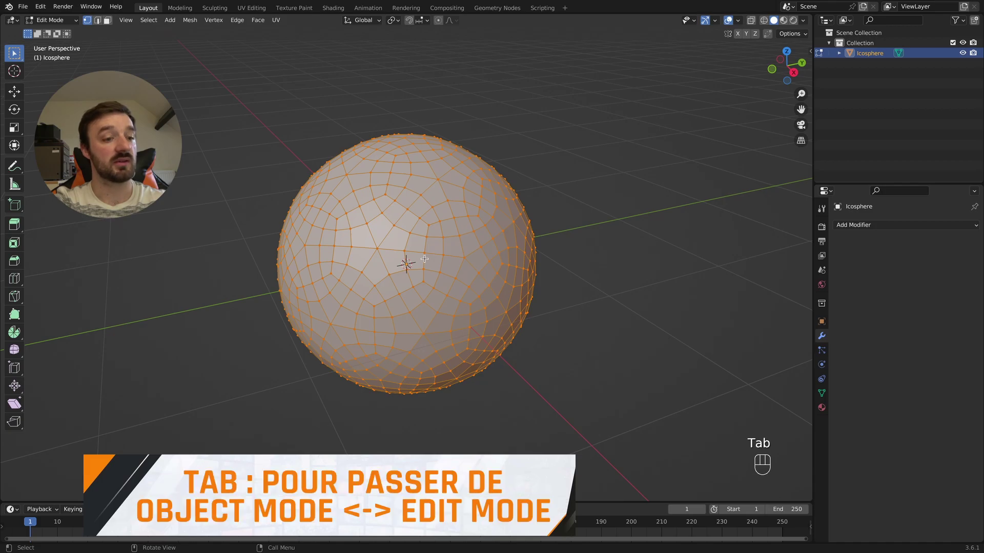
key("2")
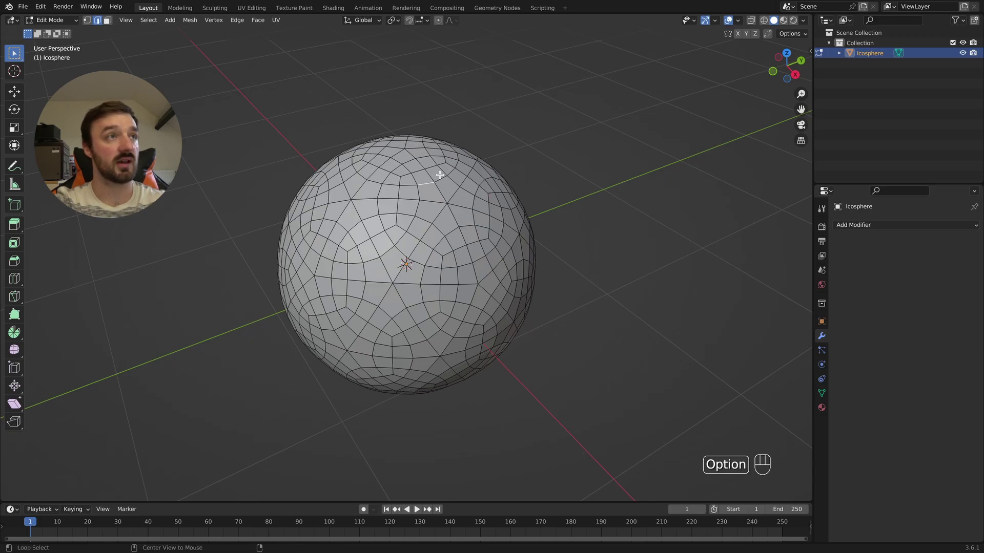
Select a circular edge loop on the sphere and add a second loop from the front view
left_click(440, 175)
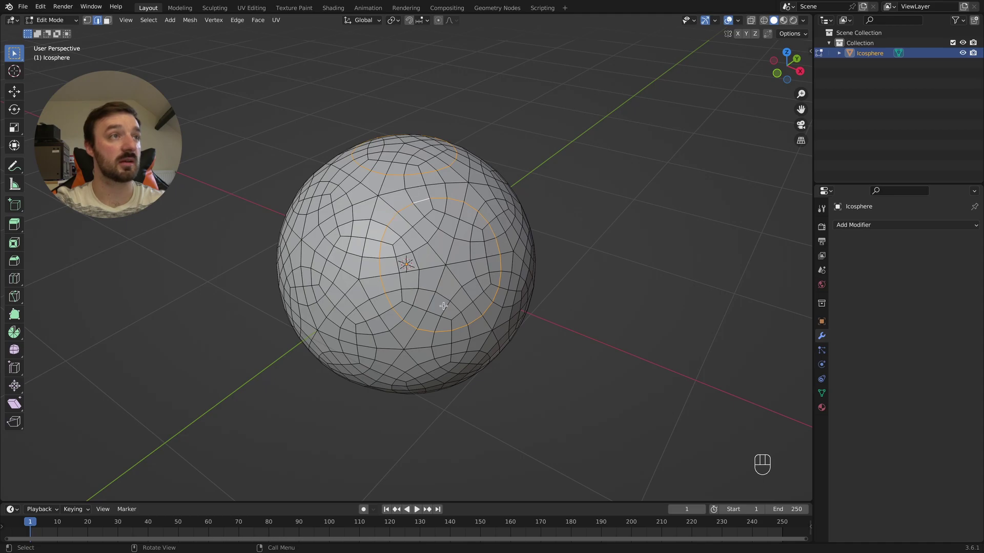
key("super+z")
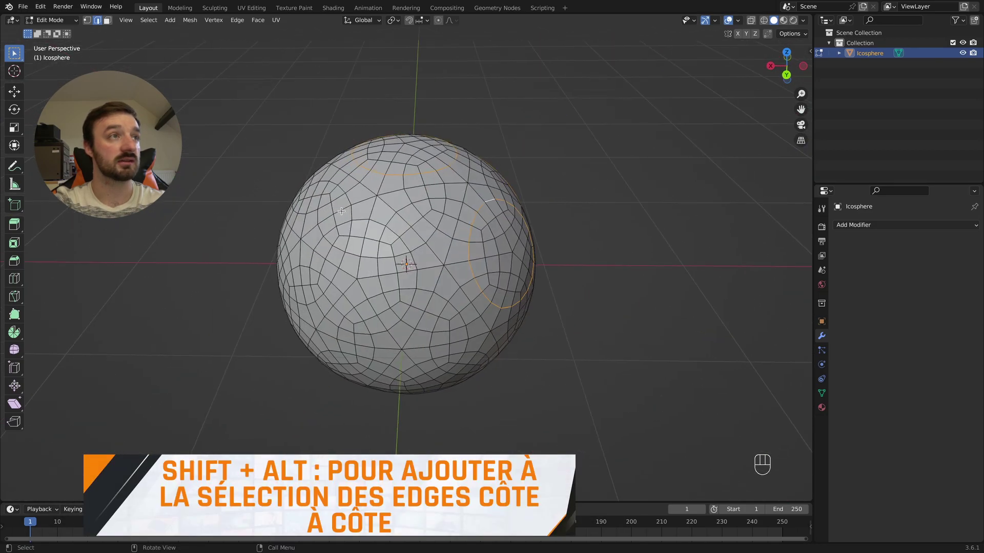
left_click(379, 222)
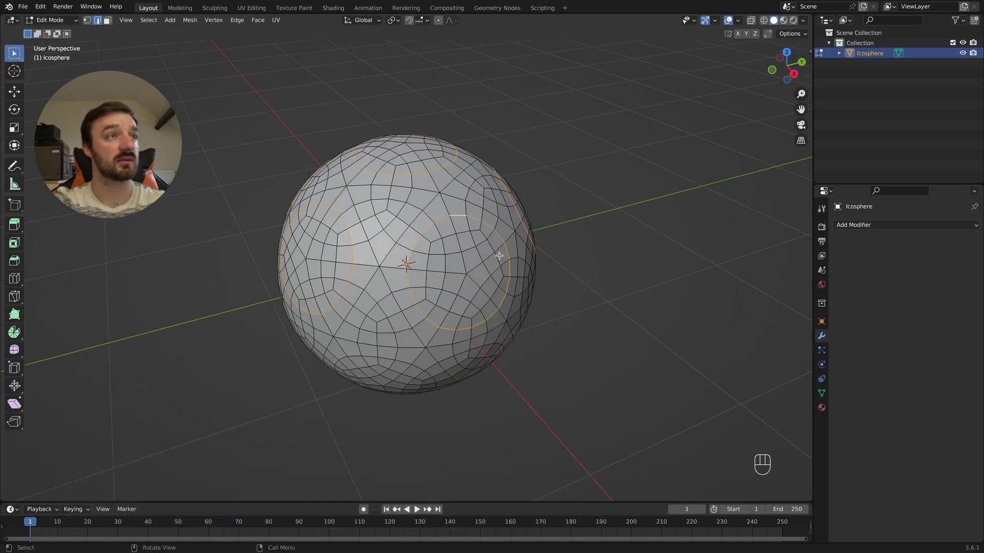
Add two more edge loops near the sphere's lower side to the selection
left_click_drag(477, 289, 476, 290)
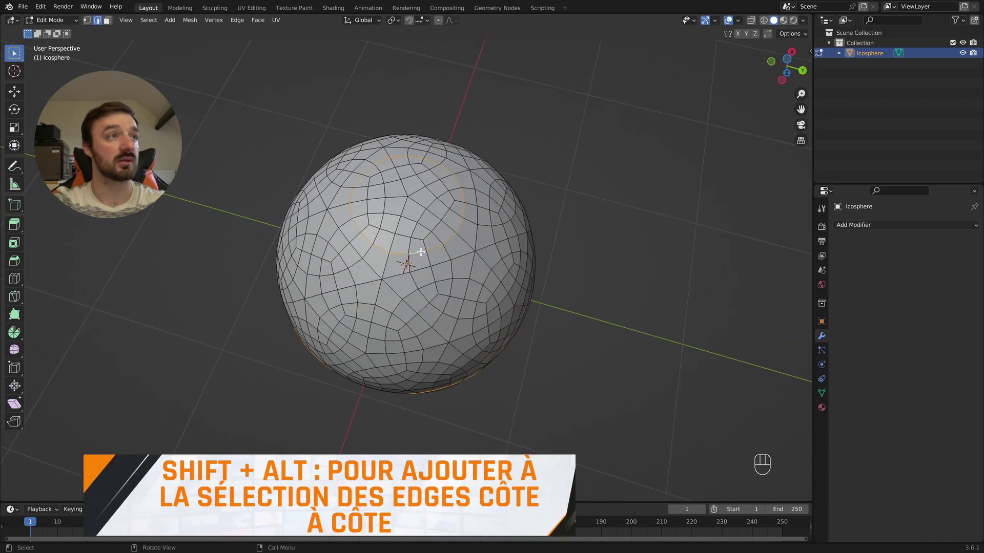
left_click_drag(420, 249, 376, 283)
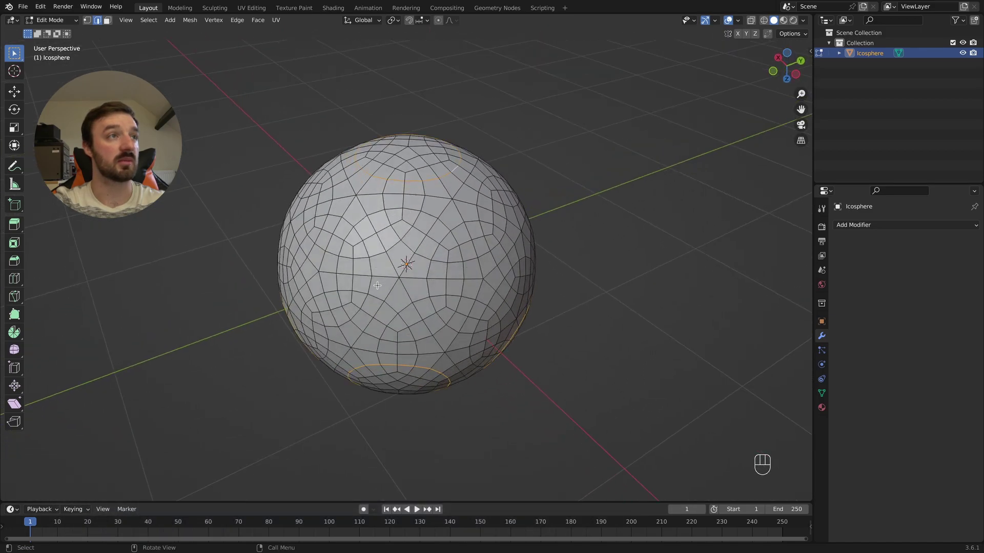
left_click(399, 250)
left_click(453, 227)
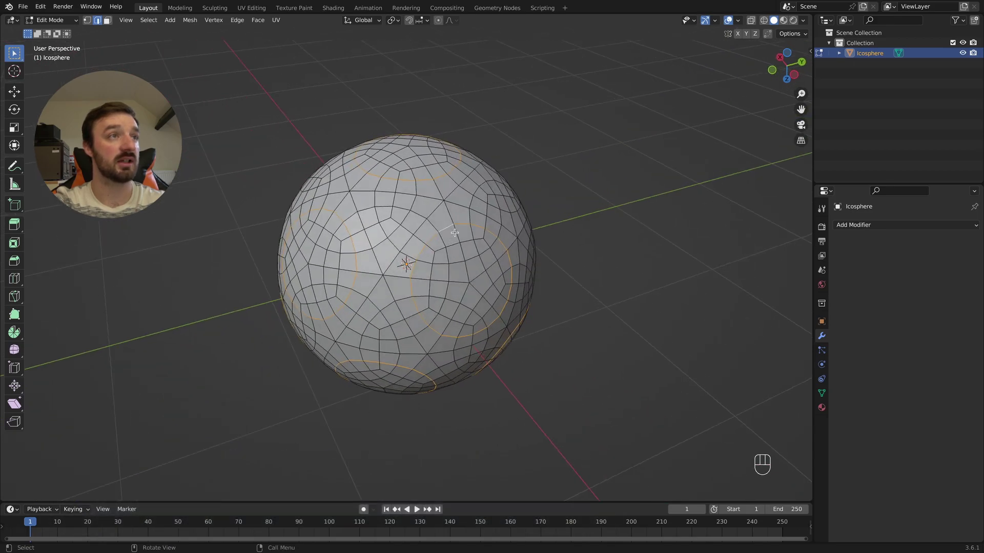